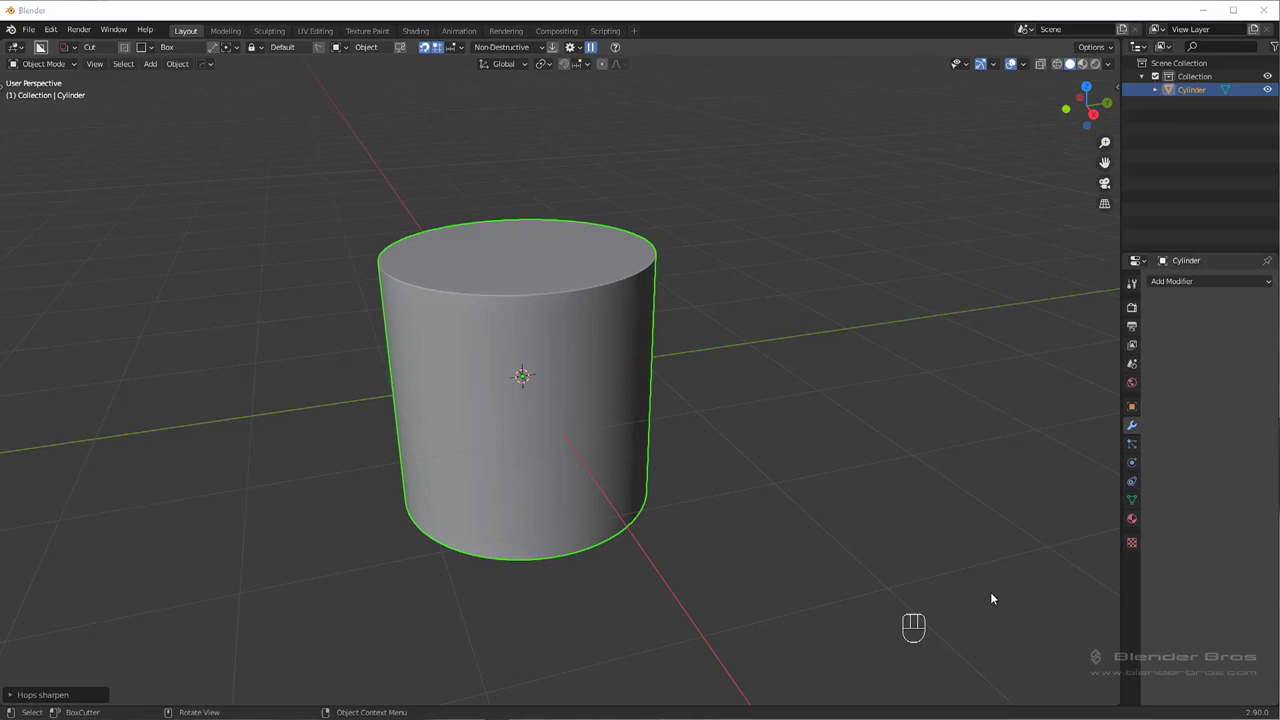
Add a Bevel modifier to the selected cylinder to round its rims.
{"action": "middle_click", "coordinate": [699, 376]}
{"action": "left_click", "coordinate": [705, 377]}
{"action": "key", "text": "q"}
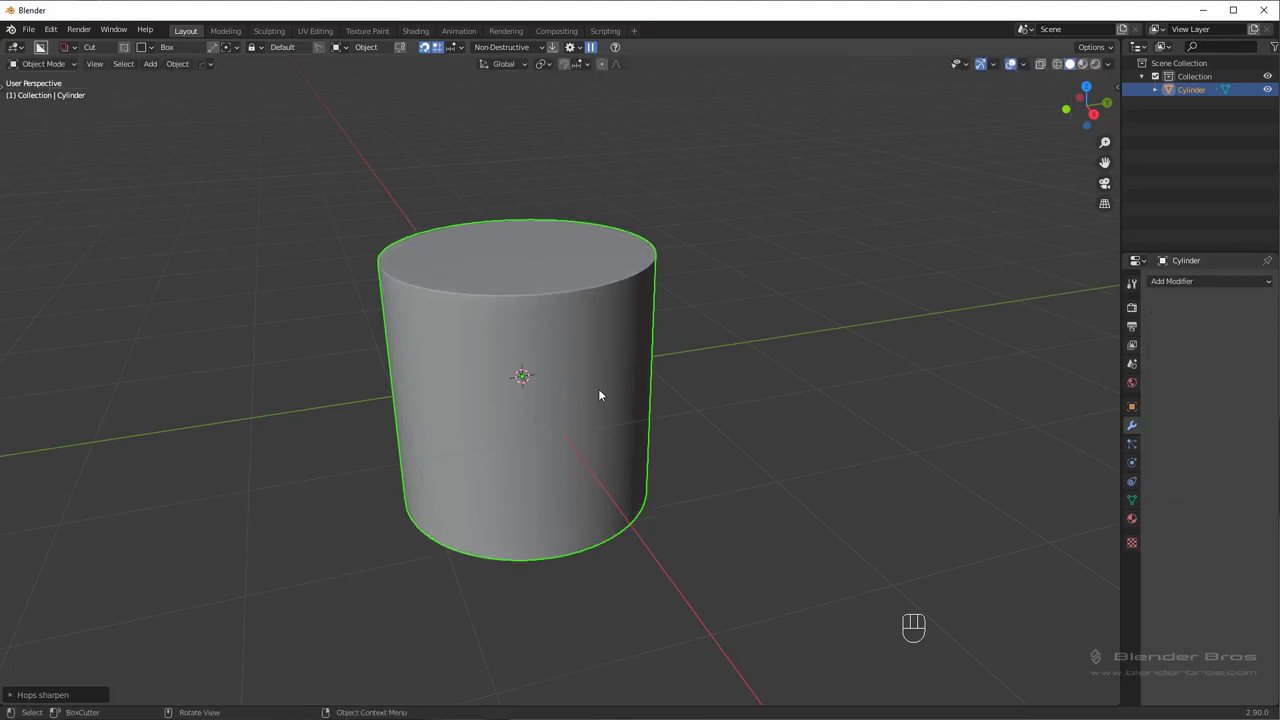
{"action": "key", "text": "q"}
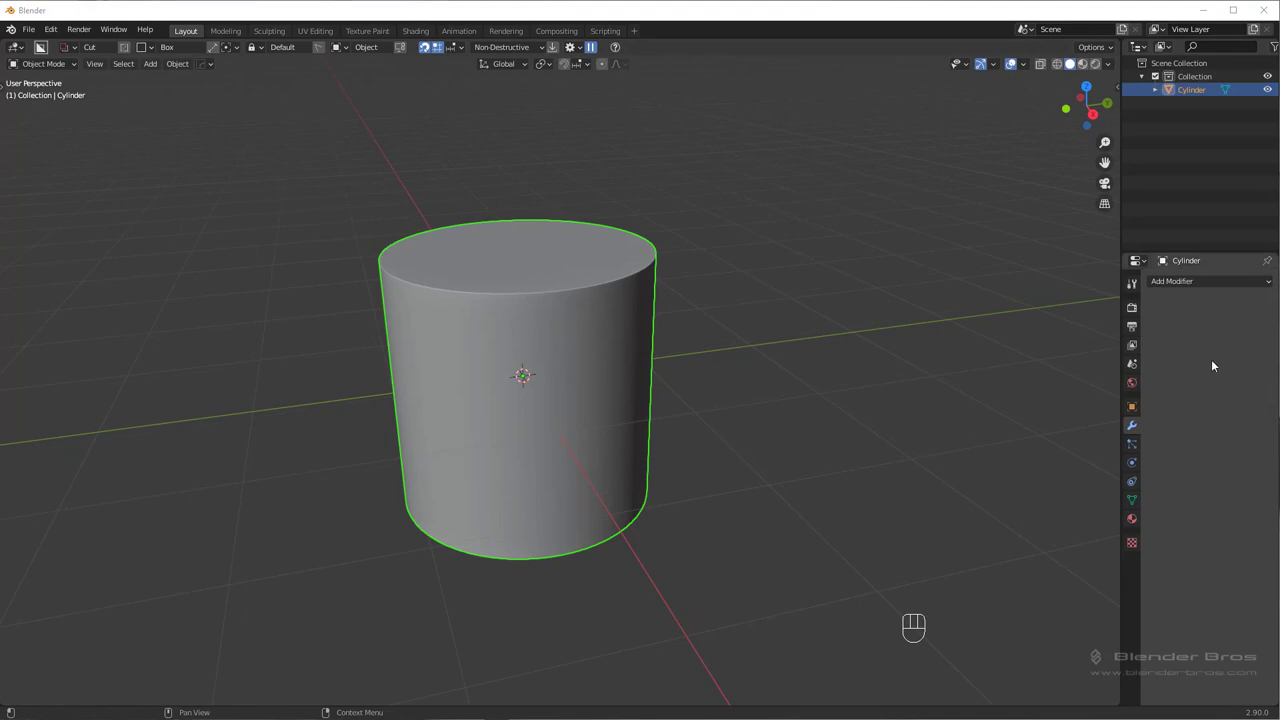
{"action": "left_click_drag", "start_coordinate": [1203, 285], "coordinate": [1020, 332]}
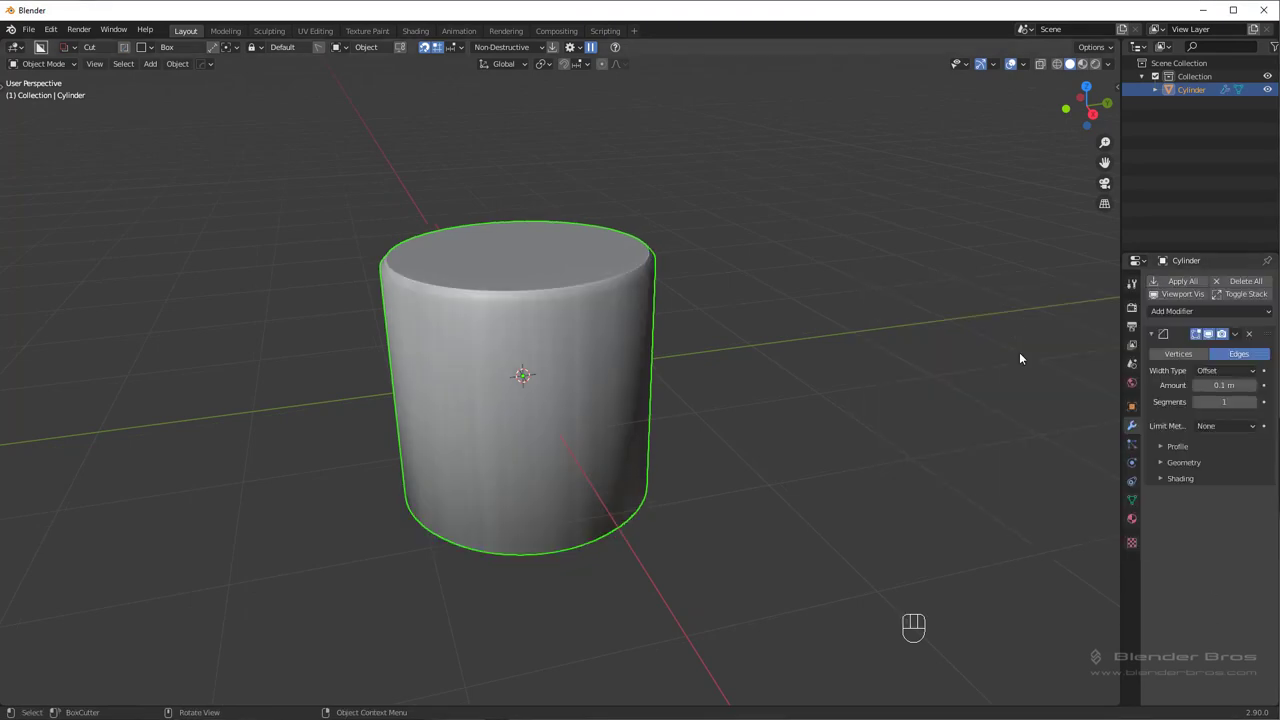
Raise the bevel to 3 segments at 0.1 m amount and expand its extra options.
{"action": "left_click_drag", "start_coordinate": [1228, 435], "coordinate": [1204, 462]}
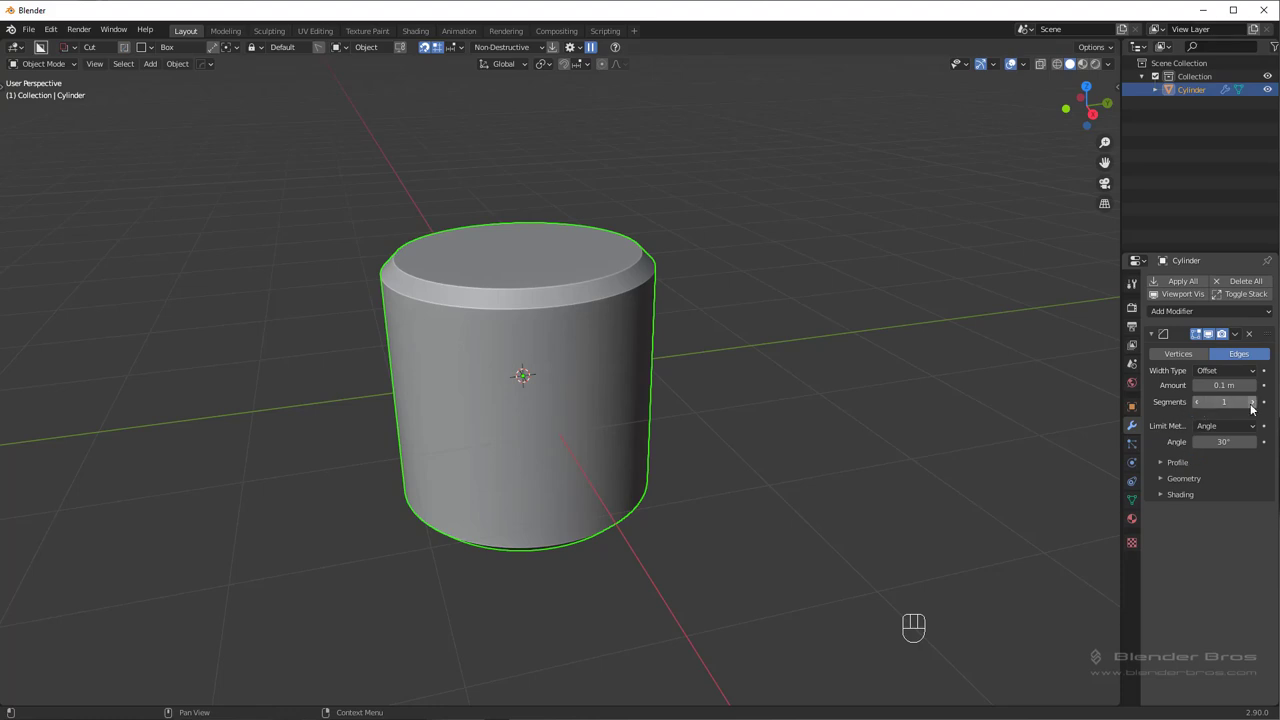
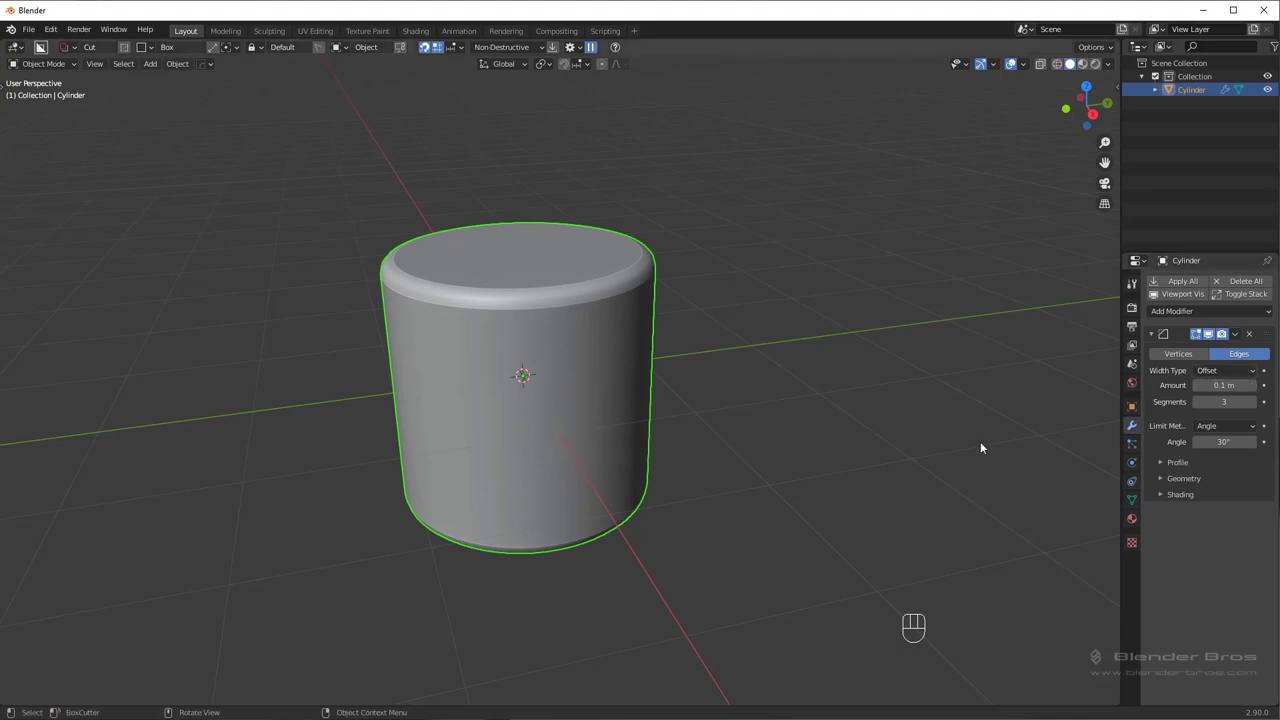
{"action": "left_click", "coordinate": [1185, 487]}
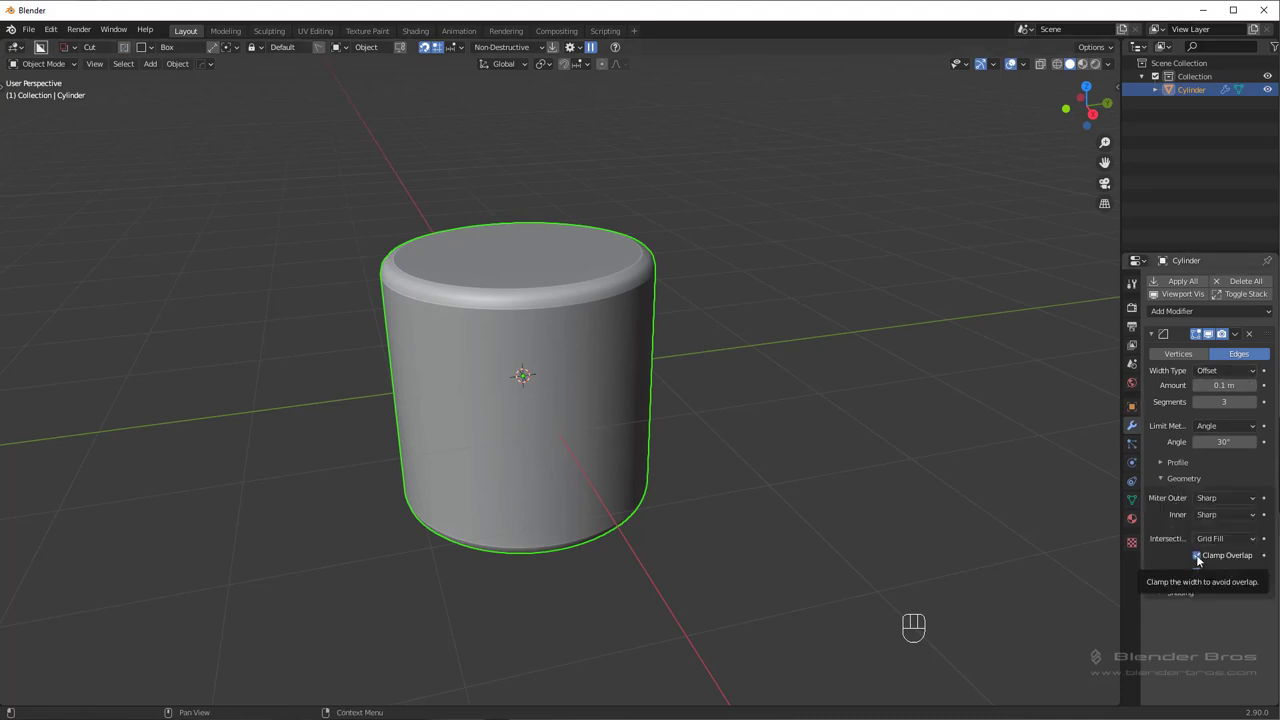
{"action": "left_click", "coordinate": [1210, 557]}
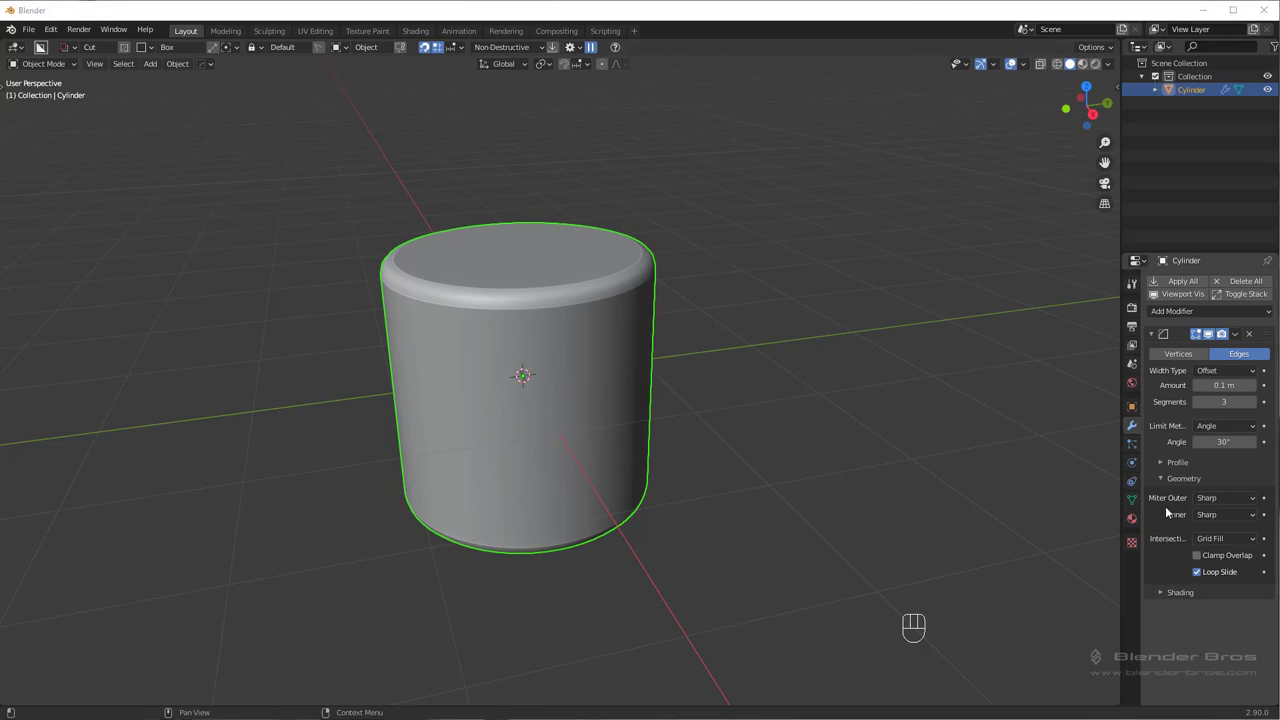
{"action": "left_click_drag", "start_coordinate": [1212, 504], "coordinate": [1200, 545]}
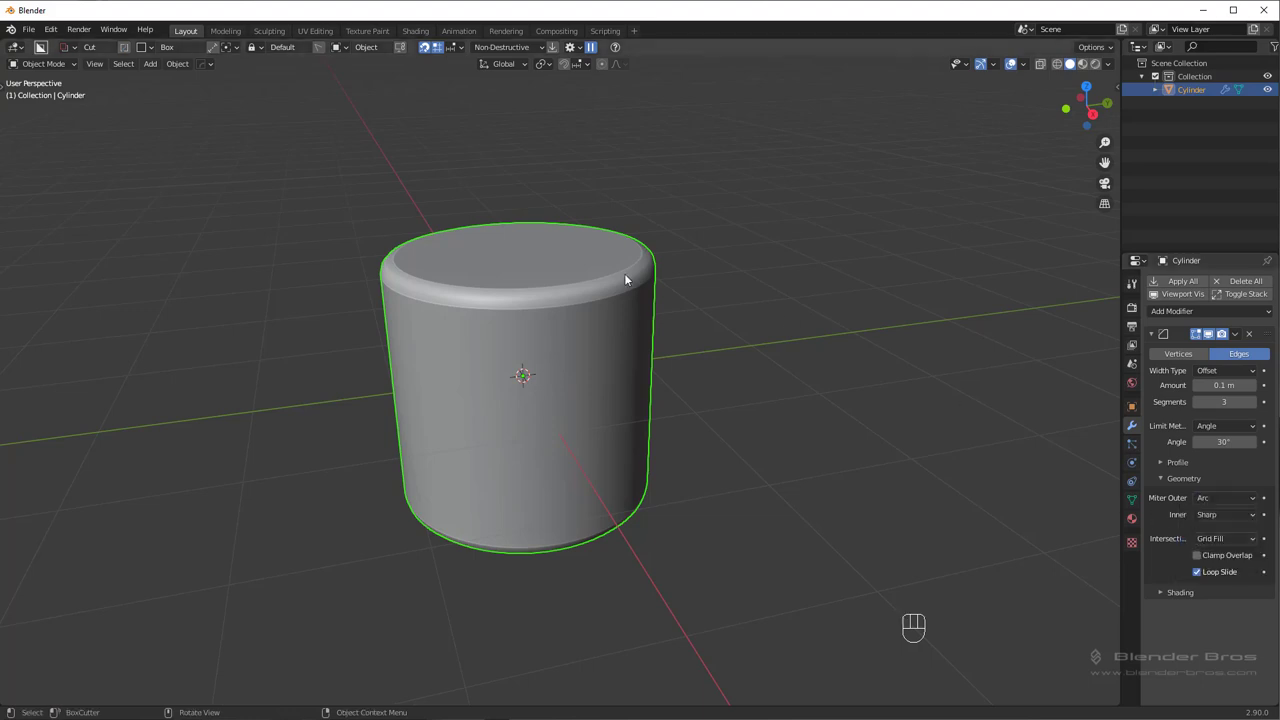
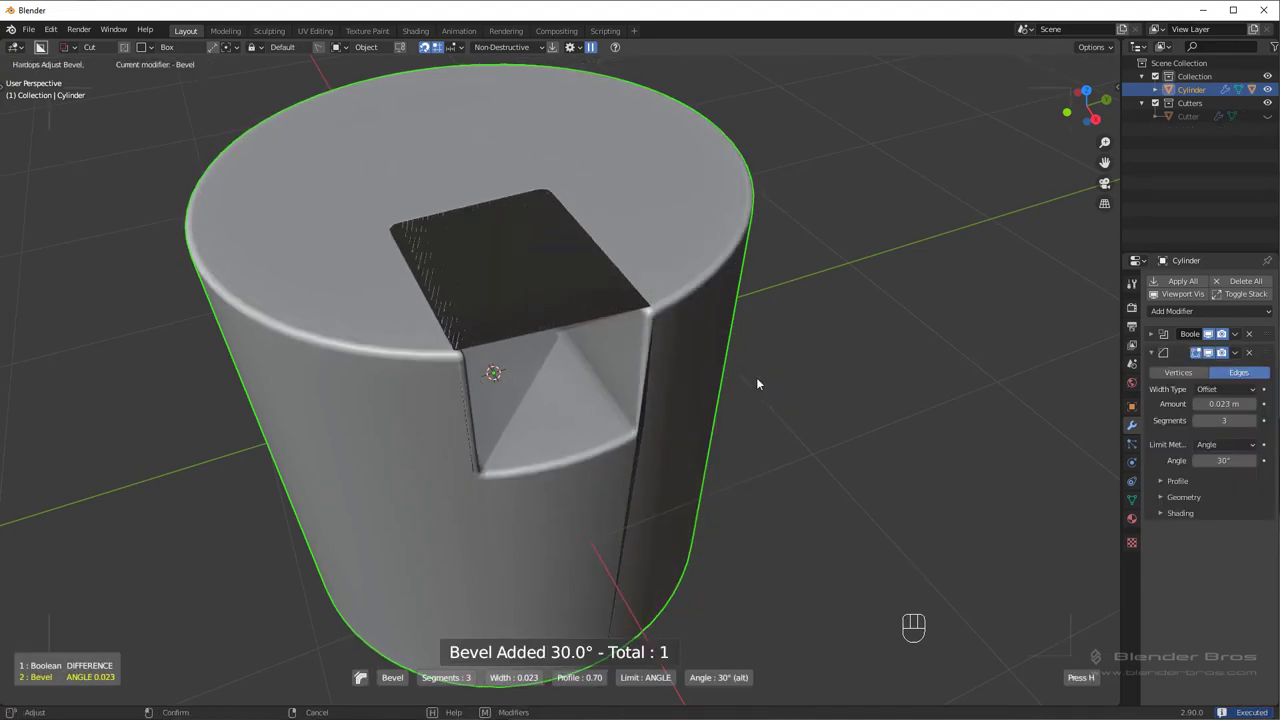
Narrow the bevel width to about 0.012 m and zoom in on the notch's beveled corner.
{"action": "left_click_drag", "start_coordinate": [666, 281], "coordinate": [686, 402]}
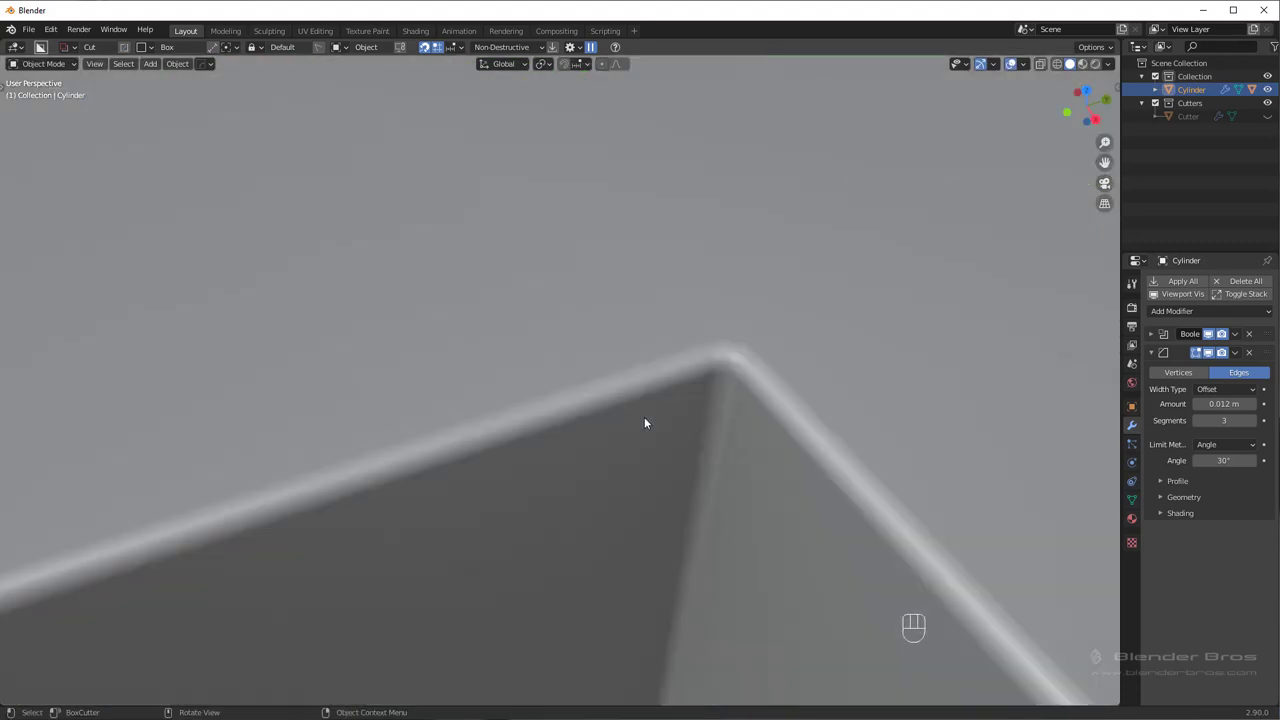
{"action": "left_click_drag", "start_coordinate": [785, 394], "coordinate": [734, 396]}
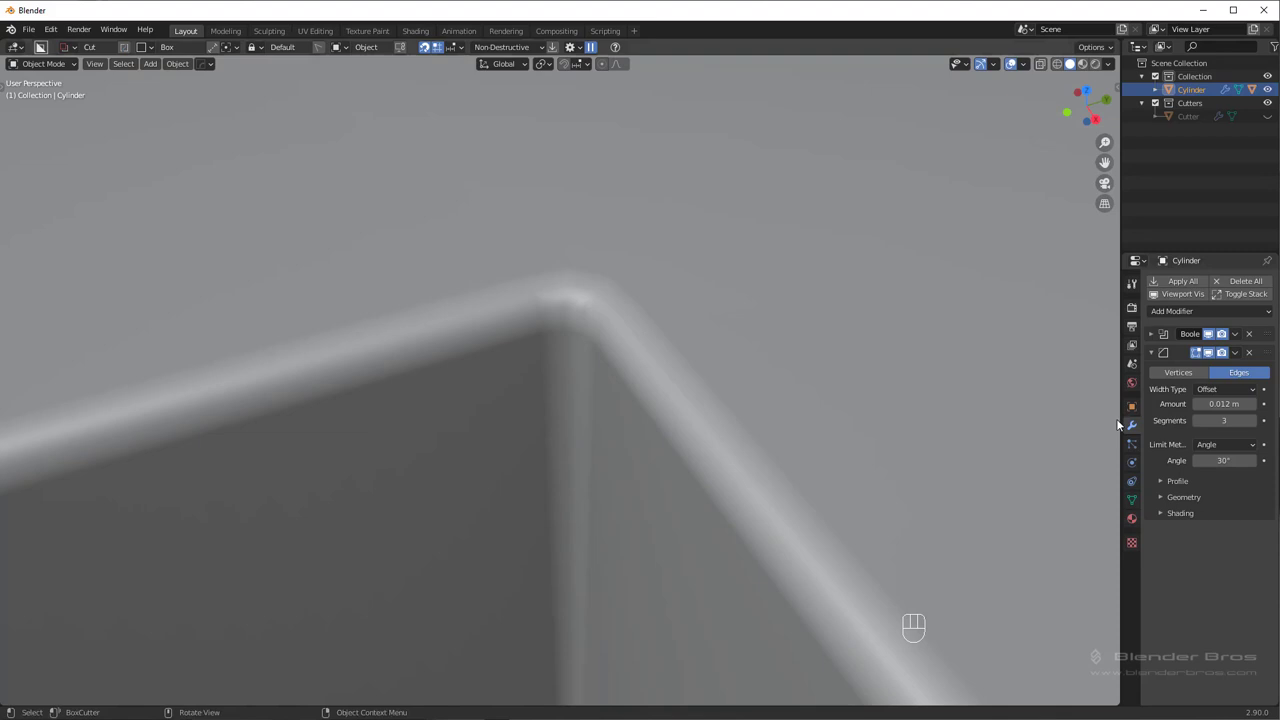
{"action": "left_click", "coordinate": [1197, 519]}
{"action": "left_click", "coordinate": [1194, 502]}
{"action": "left_click_drag", "start_coordinate": [1215, 521], "coordinate": [1205, 553]}
Inspect the beveled corner with the wireframe overlay toggled while orbiting, then hide it again.
{"action": "key", "text": "alt+v"}
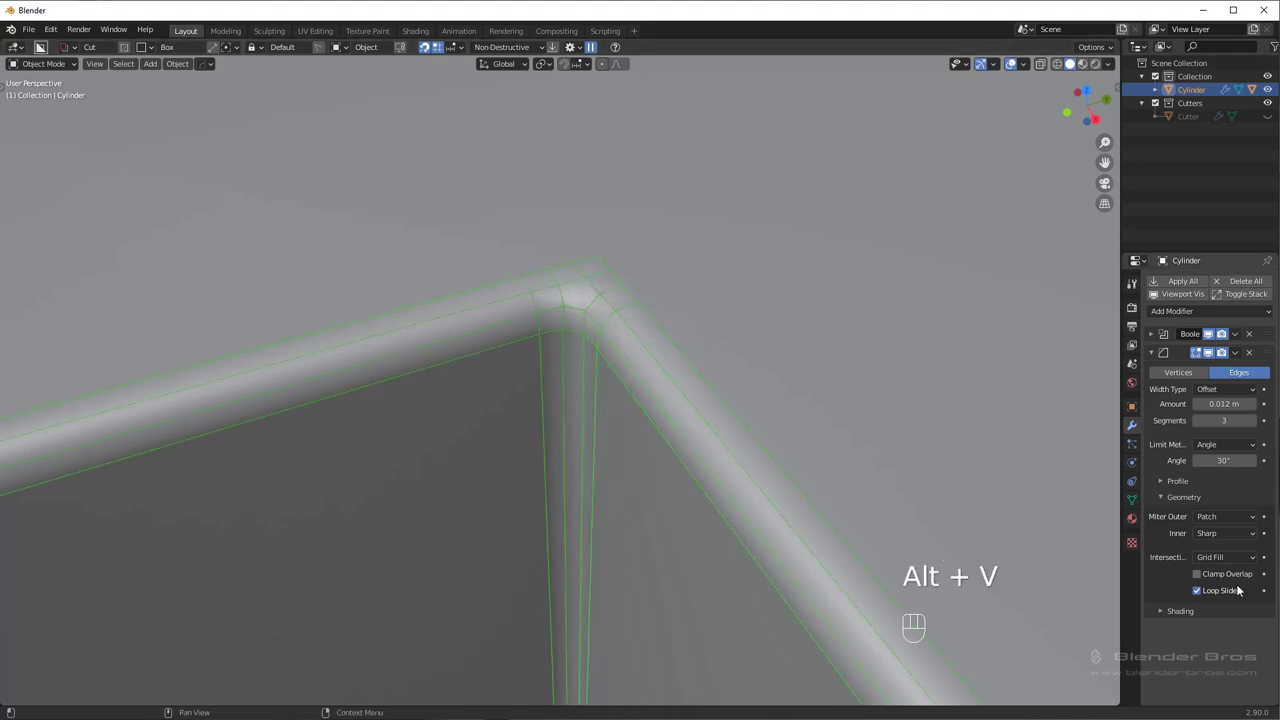
{"action": "left_click_drag", "start_coordinate": [1228, 521], "coordinate": [1210, 538]}
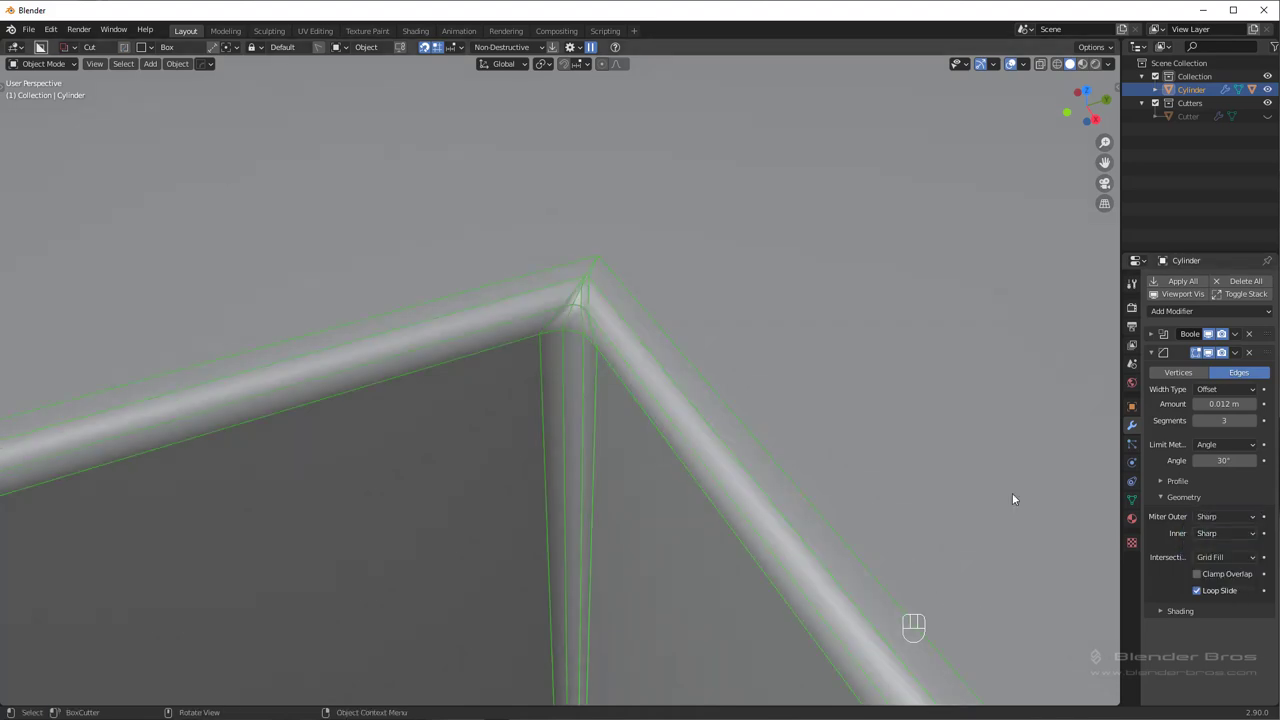
{"action": "key", "text": "alt+v"}
{"action": "key", "text": "alt+v"}
{"action": "left_click_drag", "start_coordinate": [1221, 519], "coordinate": [1209, 567]}
{"action": "key", "text": "alt+v"}
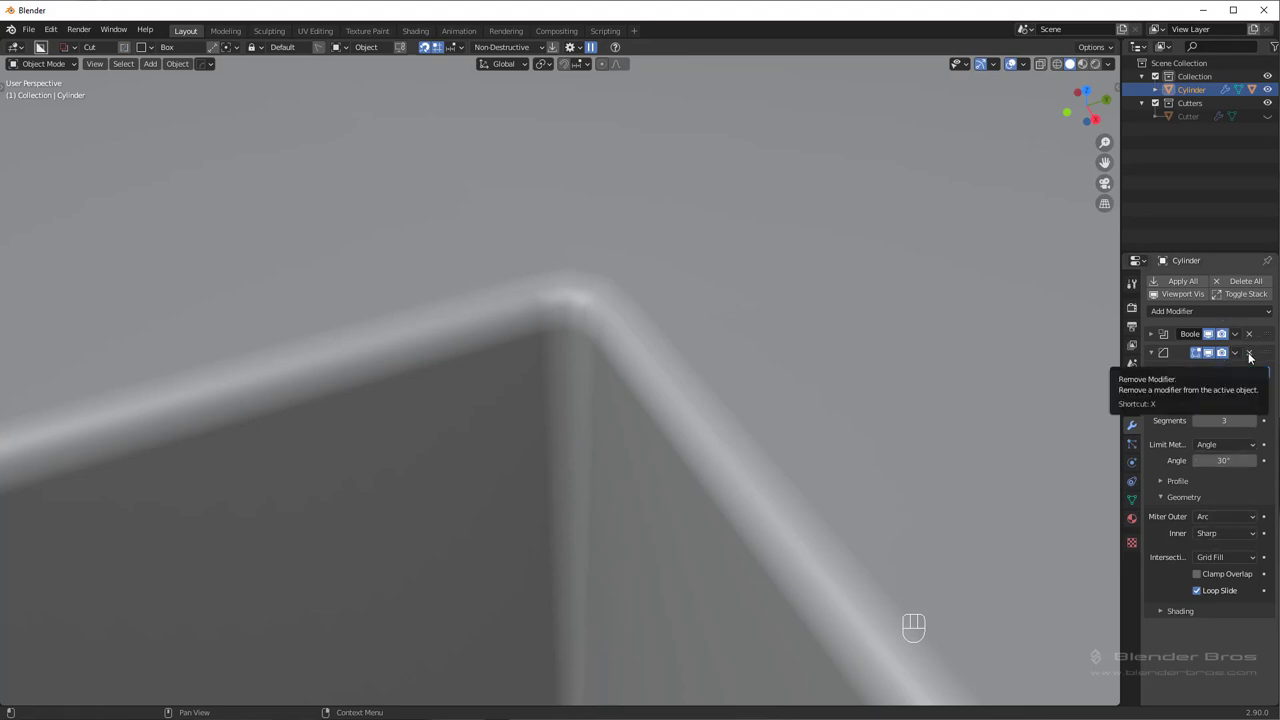
Remove the old modifiers and add a new Bevel with 3 segments.
{"action": "left_click", "coordinate": [1253, 359]}
{"action": "left_click_drag", "start_coordinate": [1251, 340], "coordinate": [1251, 340]}
{"action": "left_click_drag", "start_coordinate": [1142, 304], "coordinate": [1029, 334]}
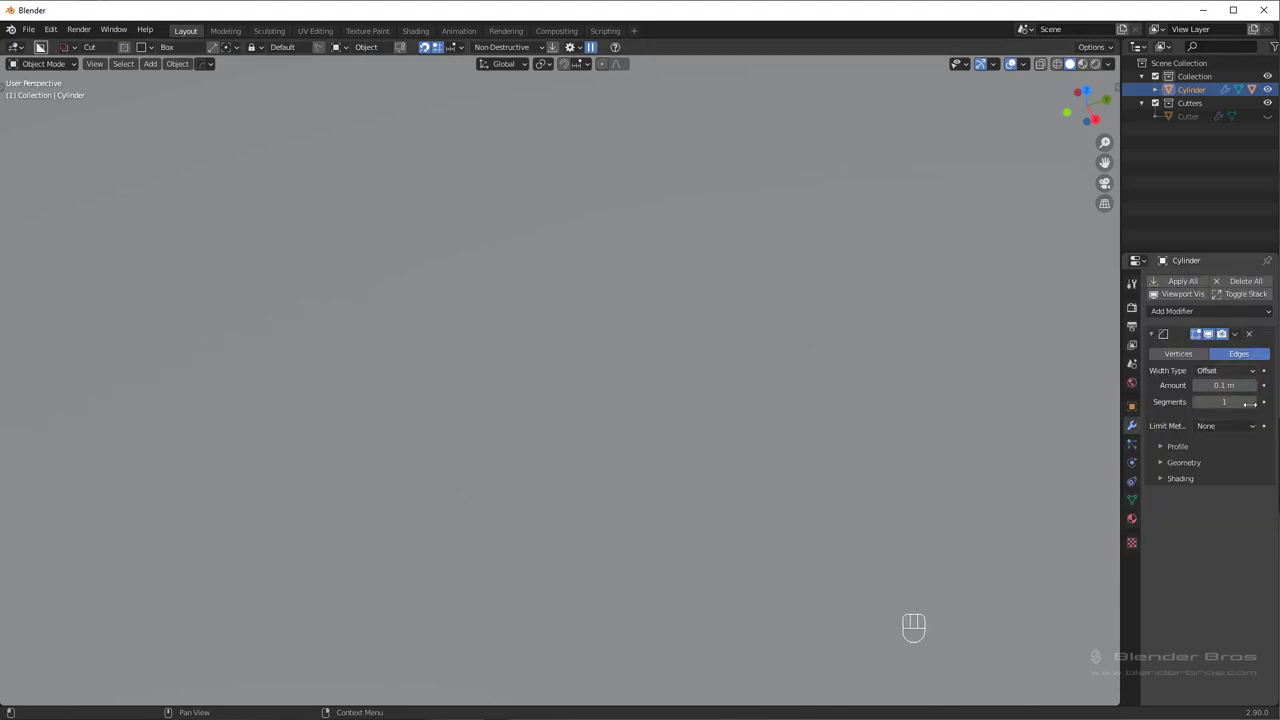
{"action": "left_click", "coordinate": [1257, 409]}
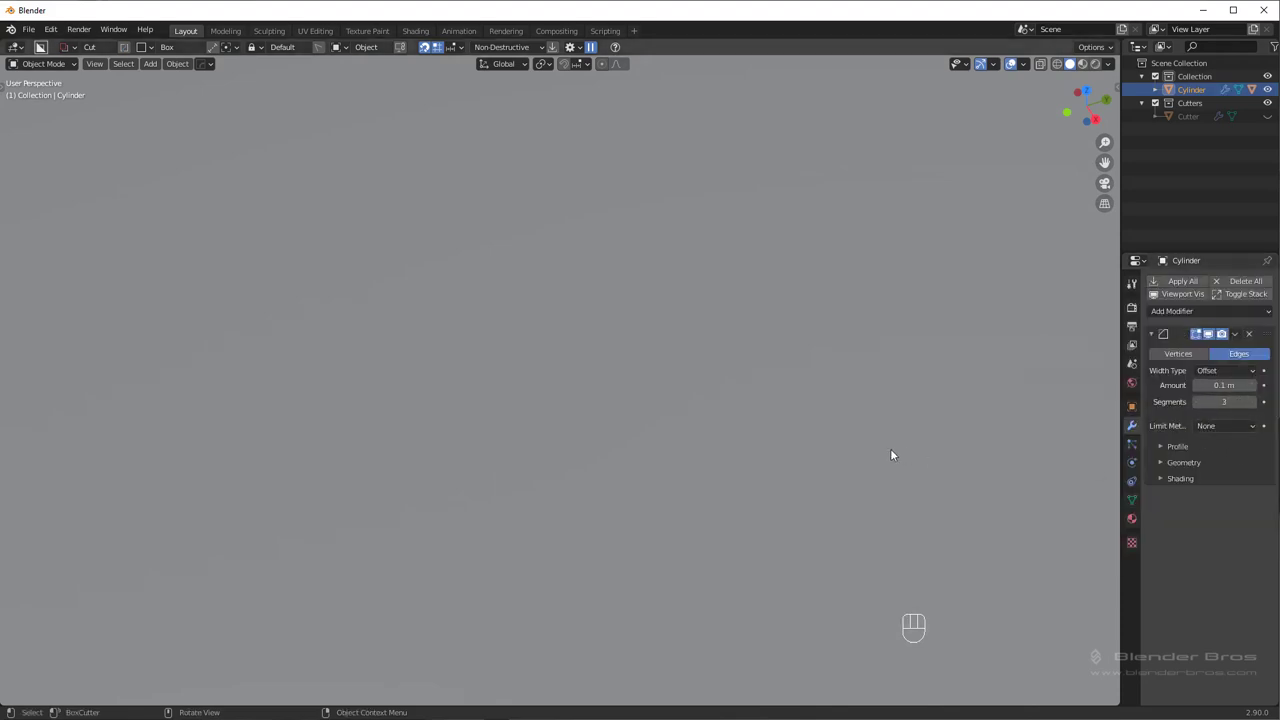
{"action": "middle_click", "coordinate": [828, 437]}
{"action": "left_click_drag", "start_coordinate": [1221, 429], "coordinate": [1215, 465]}
Set the new bevel's amount to about 0.046 m on the top rim, undoing a stray adjustment.
{"action": "left_click_drag", "start_coordinate": [1215, 506], "coordinate": [1208, 548]}
{"action": "left_click", "coordinate": [1186, 593]}
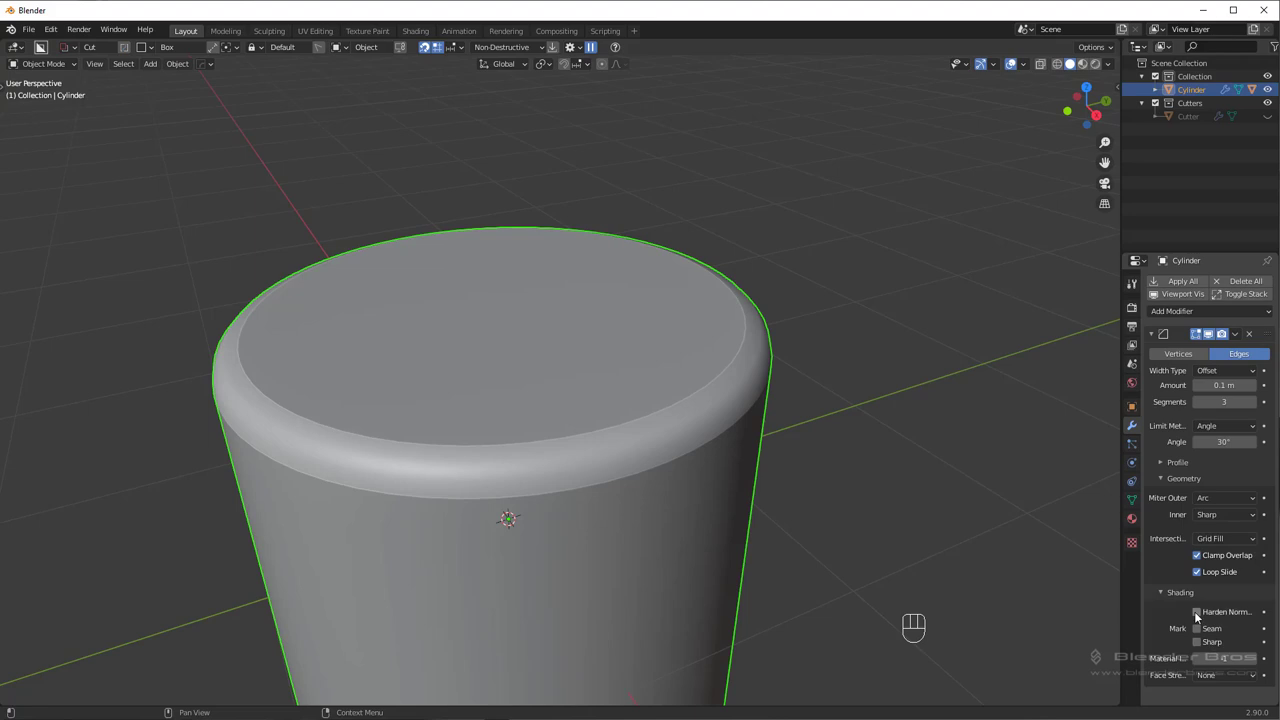
{"action": "left_click", "coordinate": [1204, 619]}
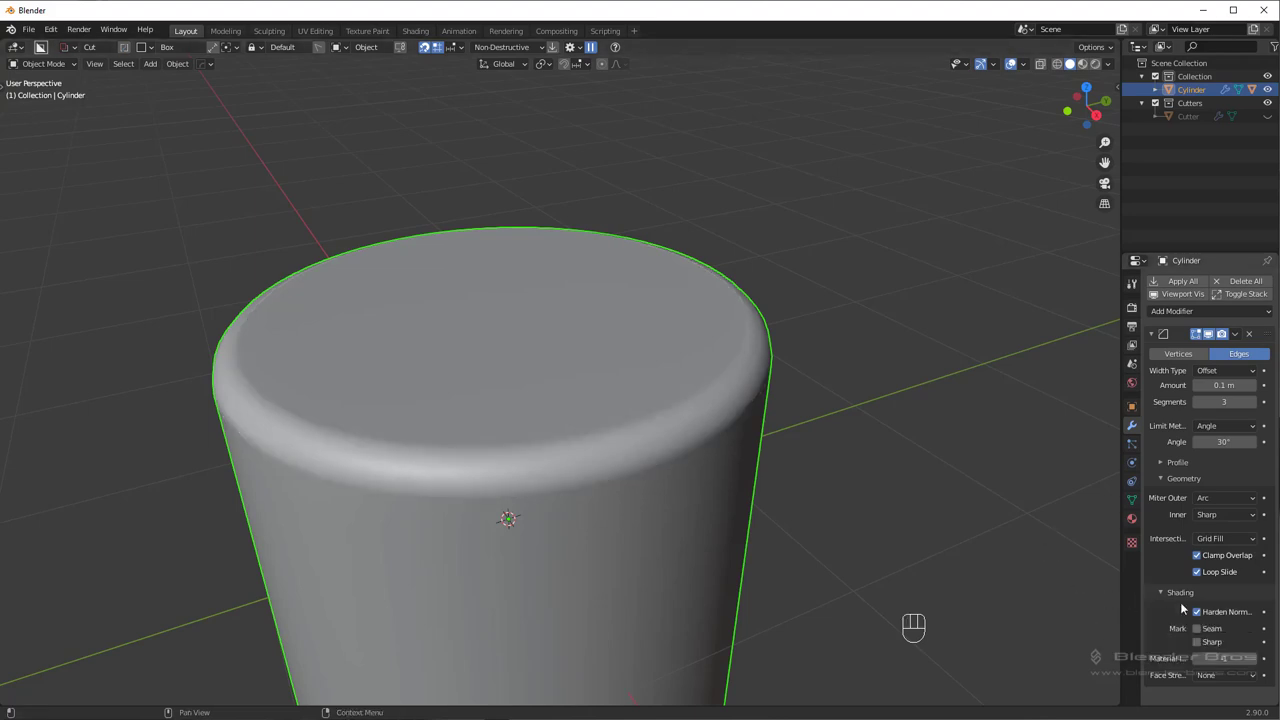
{"action": "middle_click", "coordinate": [795, 418]}
{"action": "key", "text": "q"}
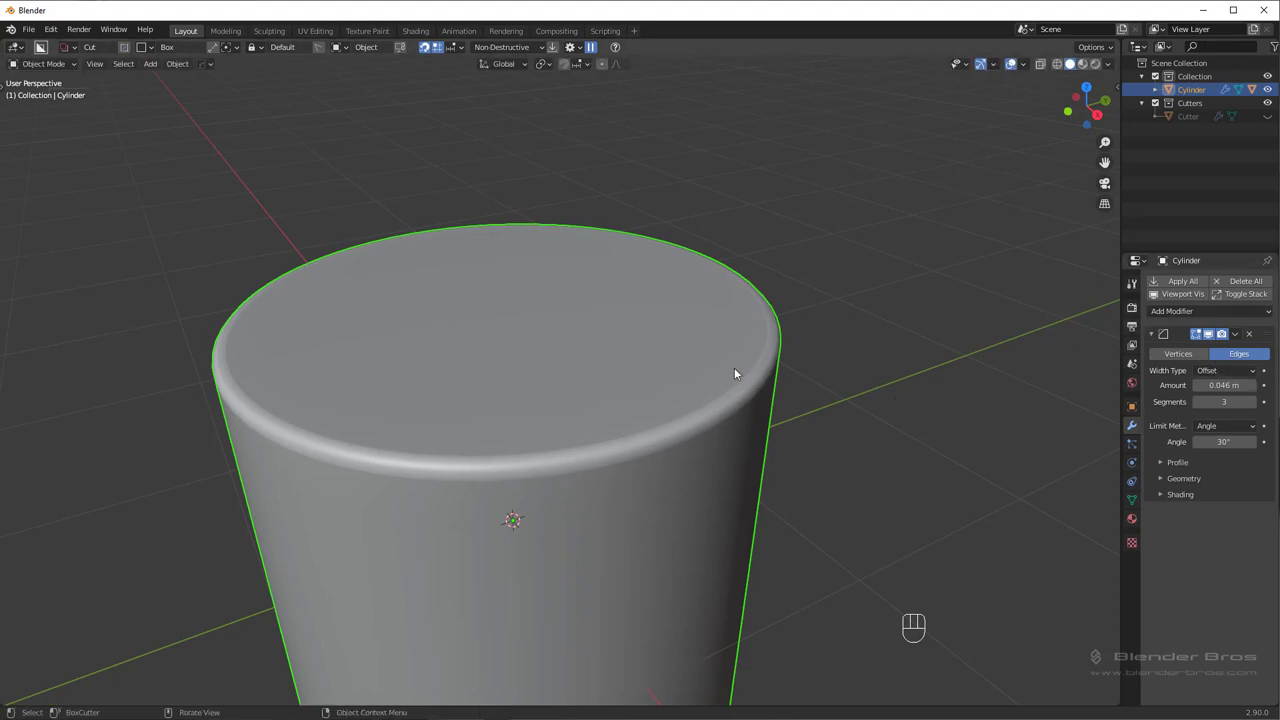
{"action": "key", "text": "ctrl+z"}
Adjust the bevel interactively to 0.024 width and switch its limit method to weight.
{"action": "key", "text": "q"}
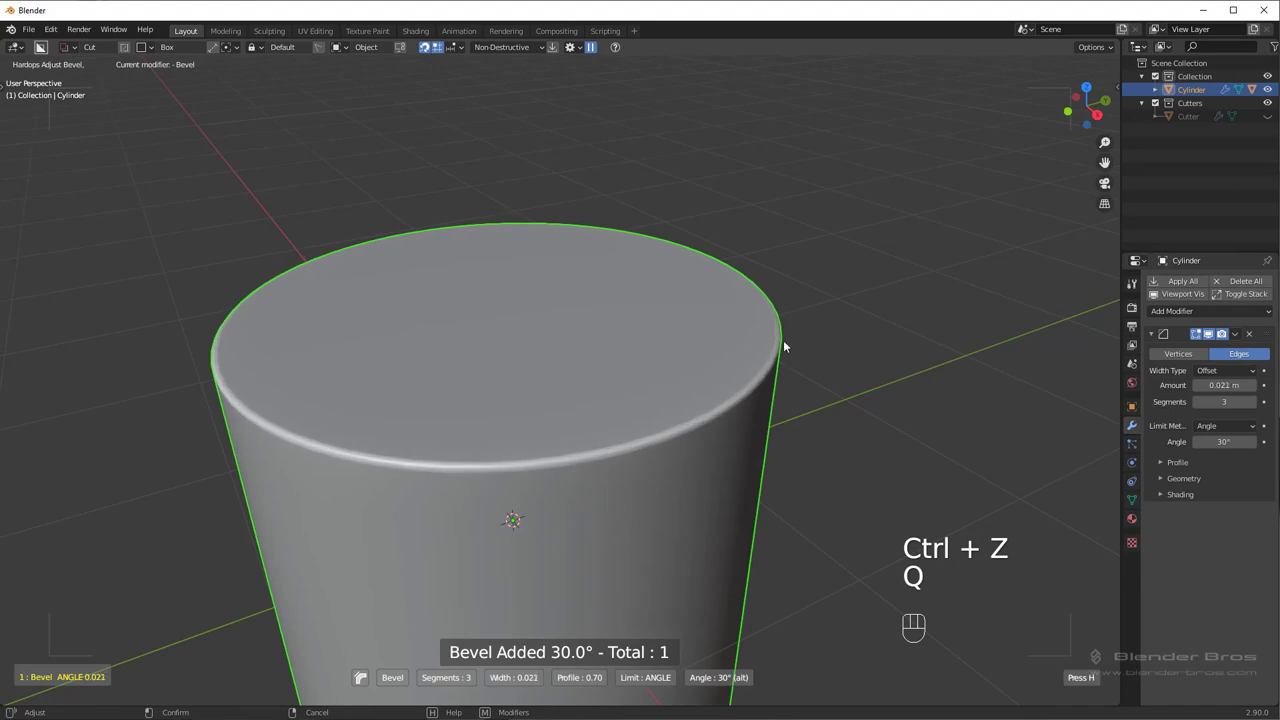
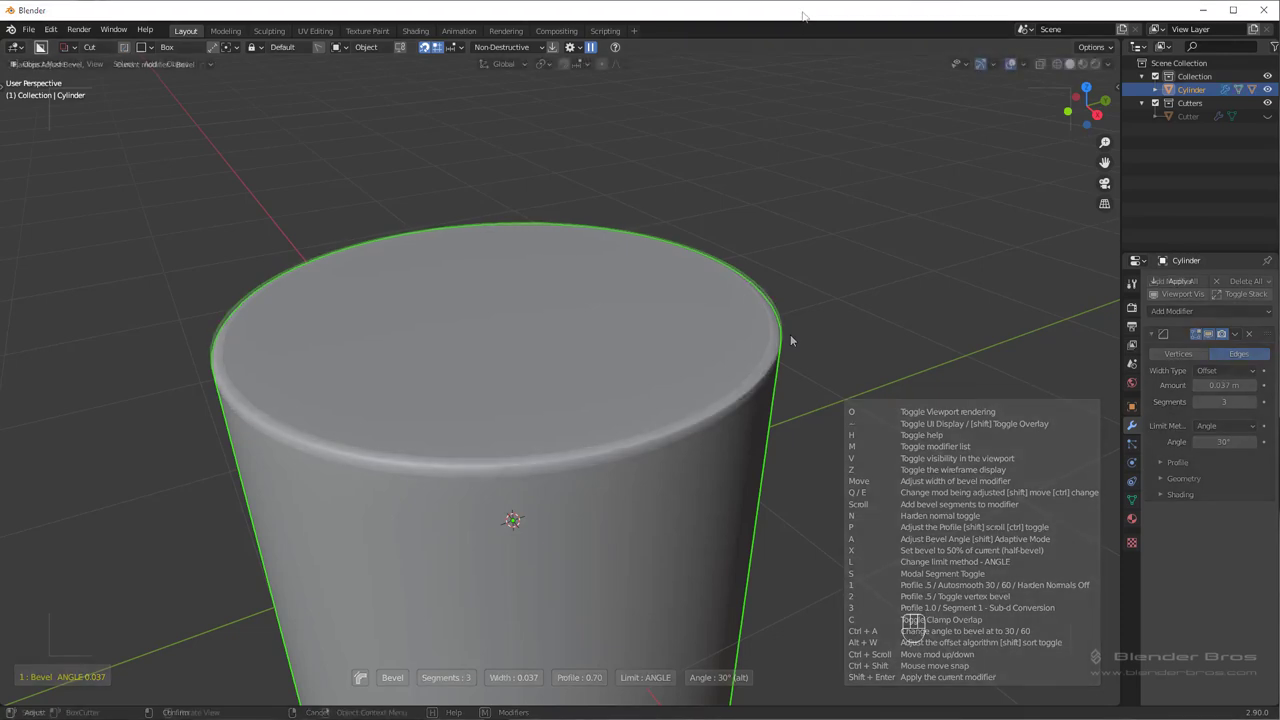
{"action": "key", "text": "q"}
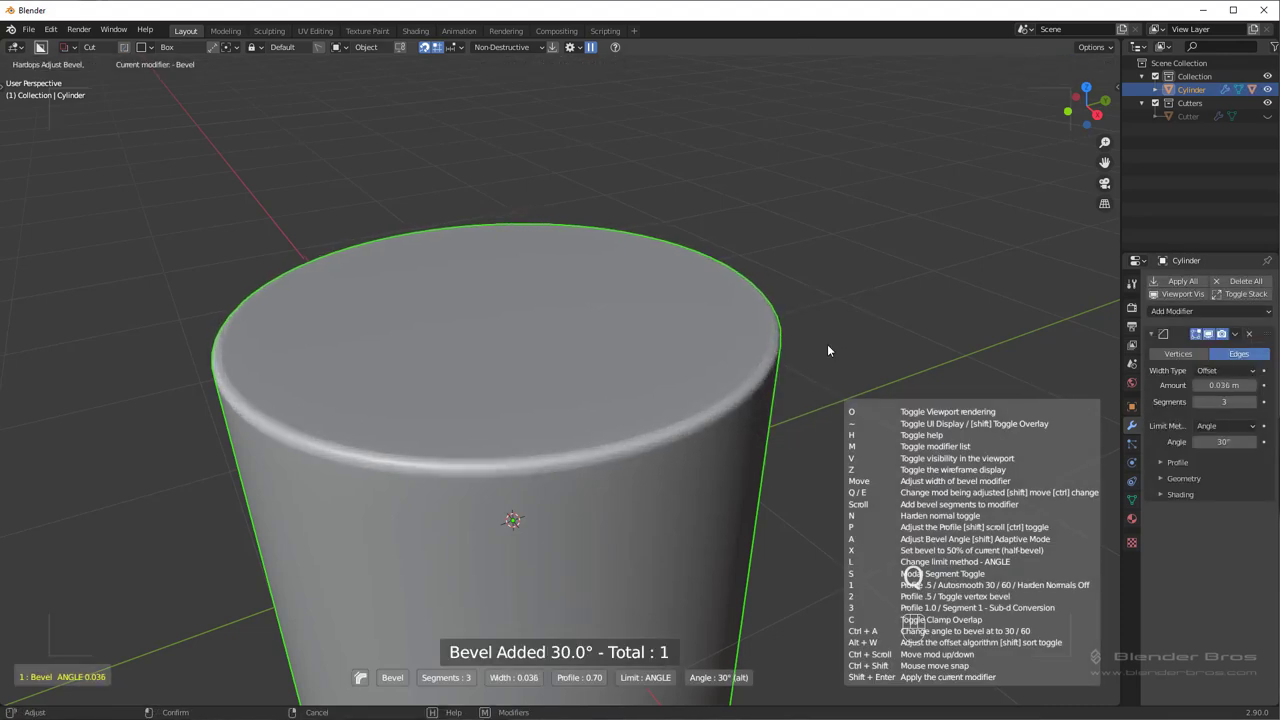